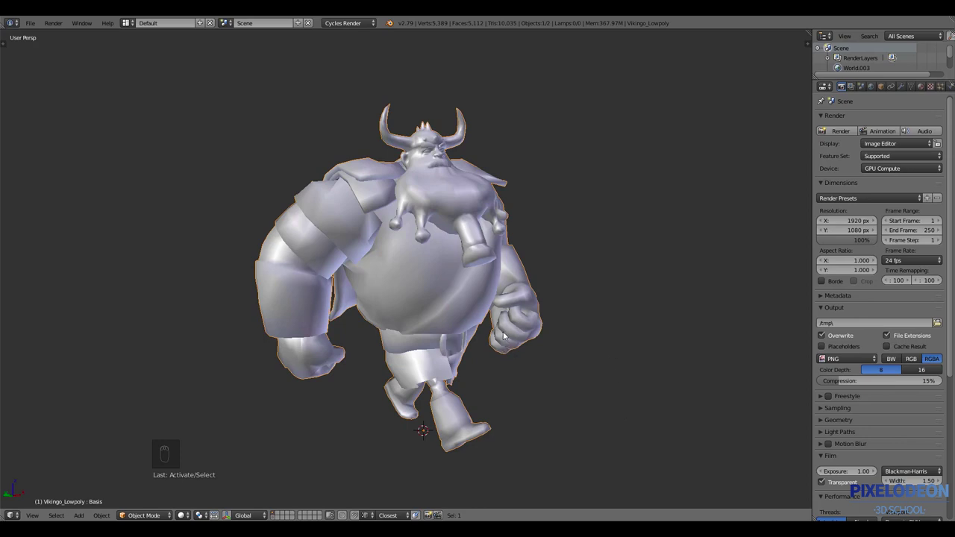
Put the Viking character into Edit Mode so its mesh wireframe and seams are visible.
key("Tab")
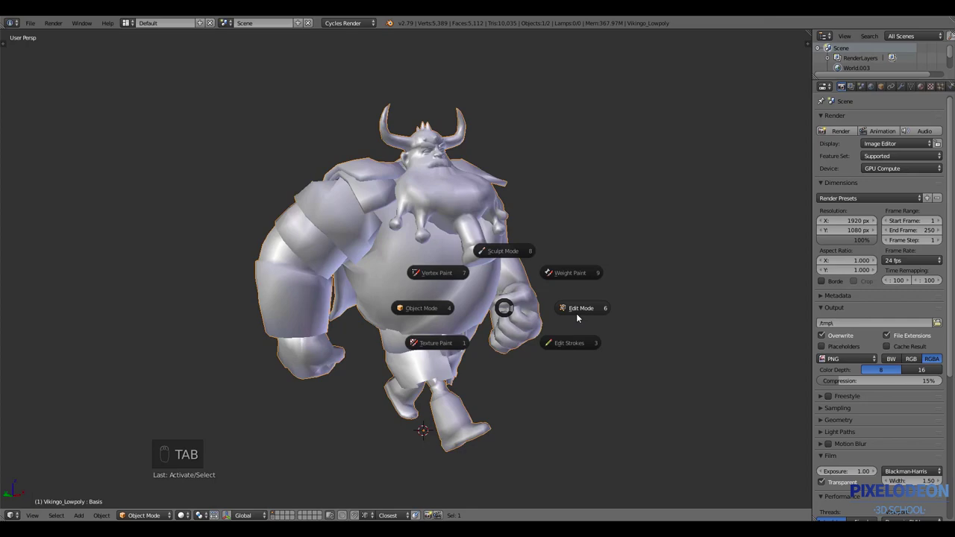
key("a")
key("ctrl+Tab")
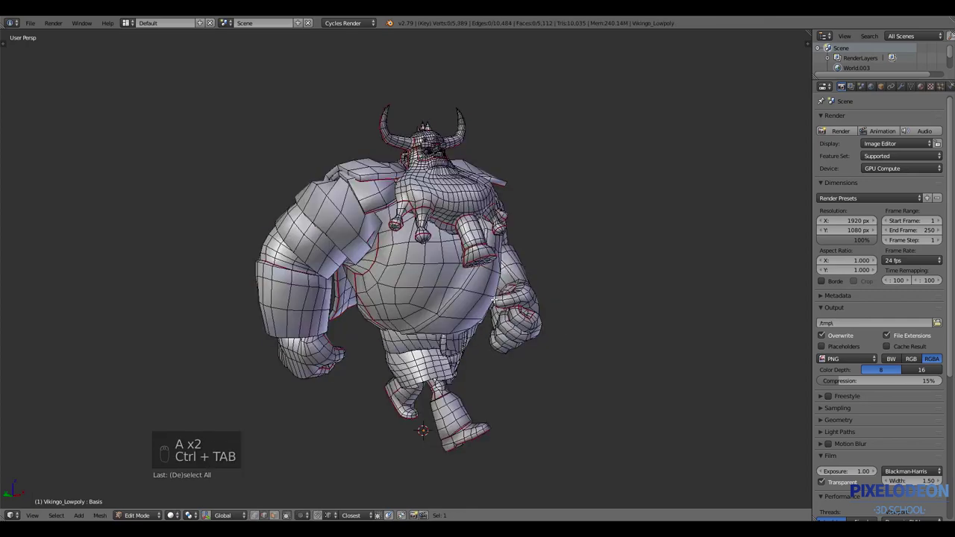
Select the whole Viking mesh, mark every edge as a Freestyle edge, then deselect to check.
key("a")
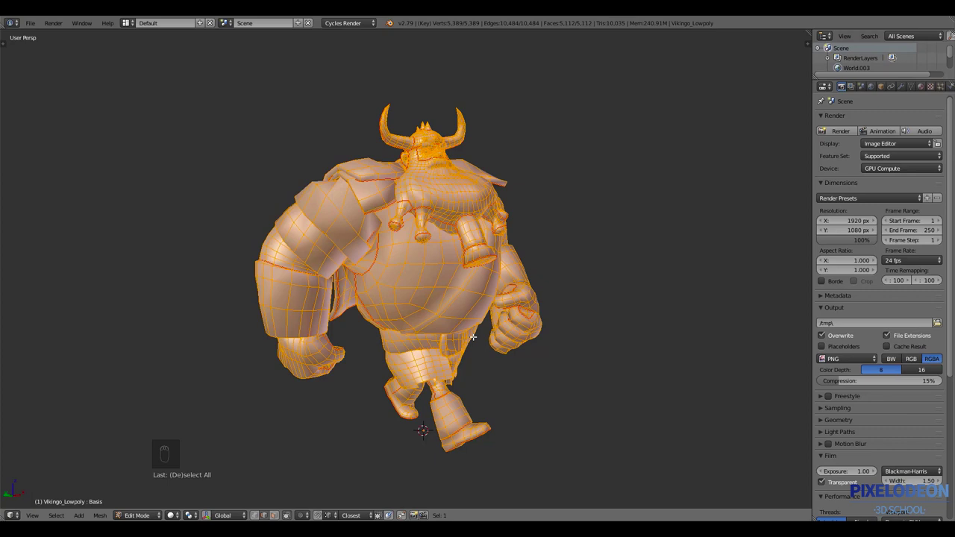
key("ctrl+e")
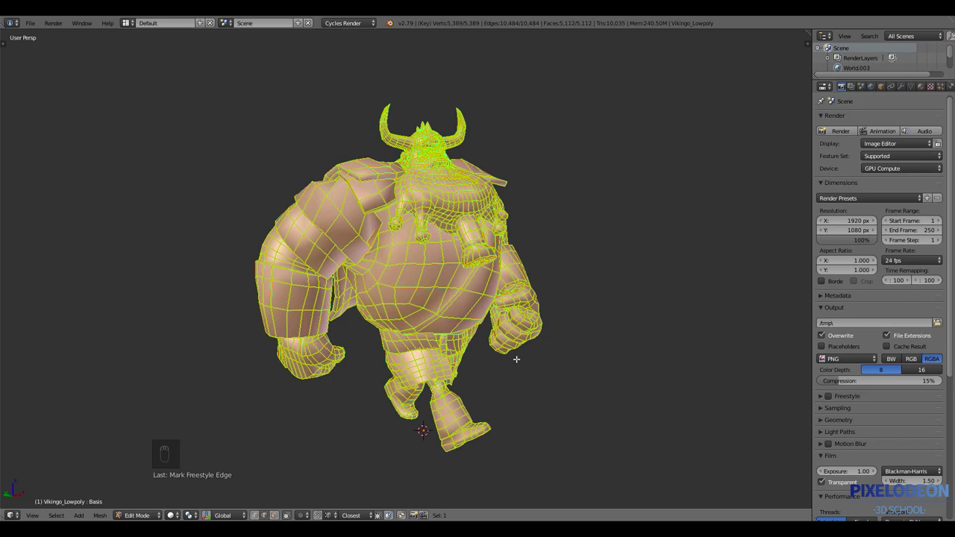
key("a")
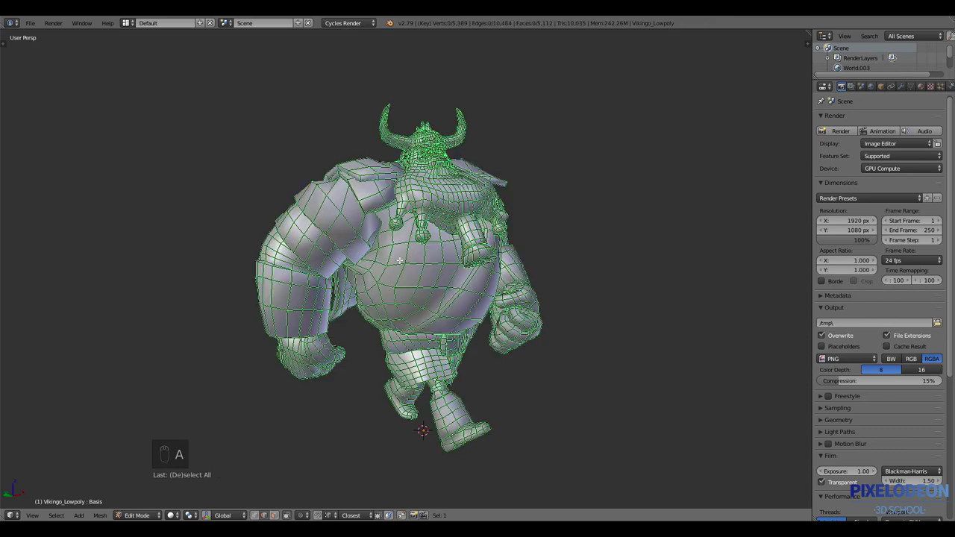
Return the Viking to Object Mode as a smooth shaded model with Freestyle edges marked.
key("Tab")
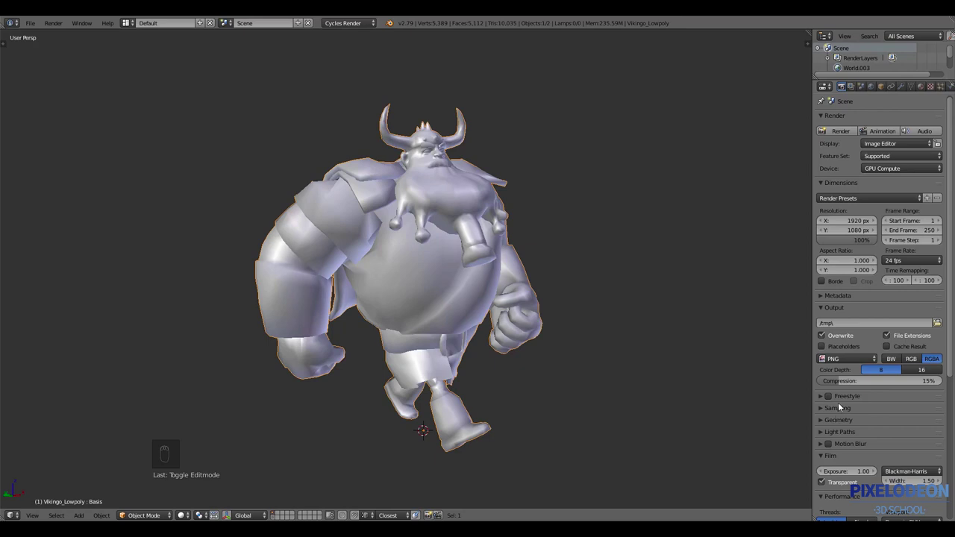
Widen the Properties editor to show the render layer's Freestyle and Line Set panels.
left_click_drag(830, 402, 784, 90)
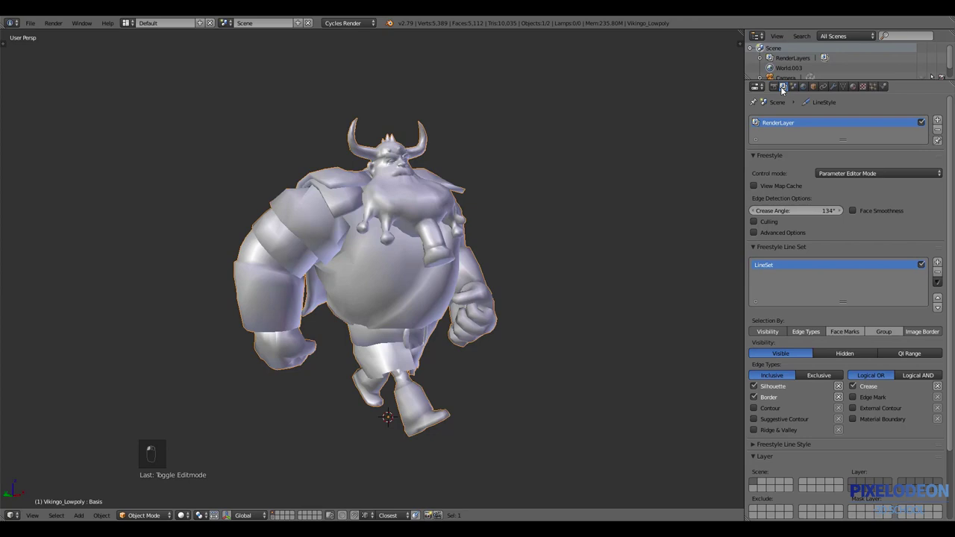